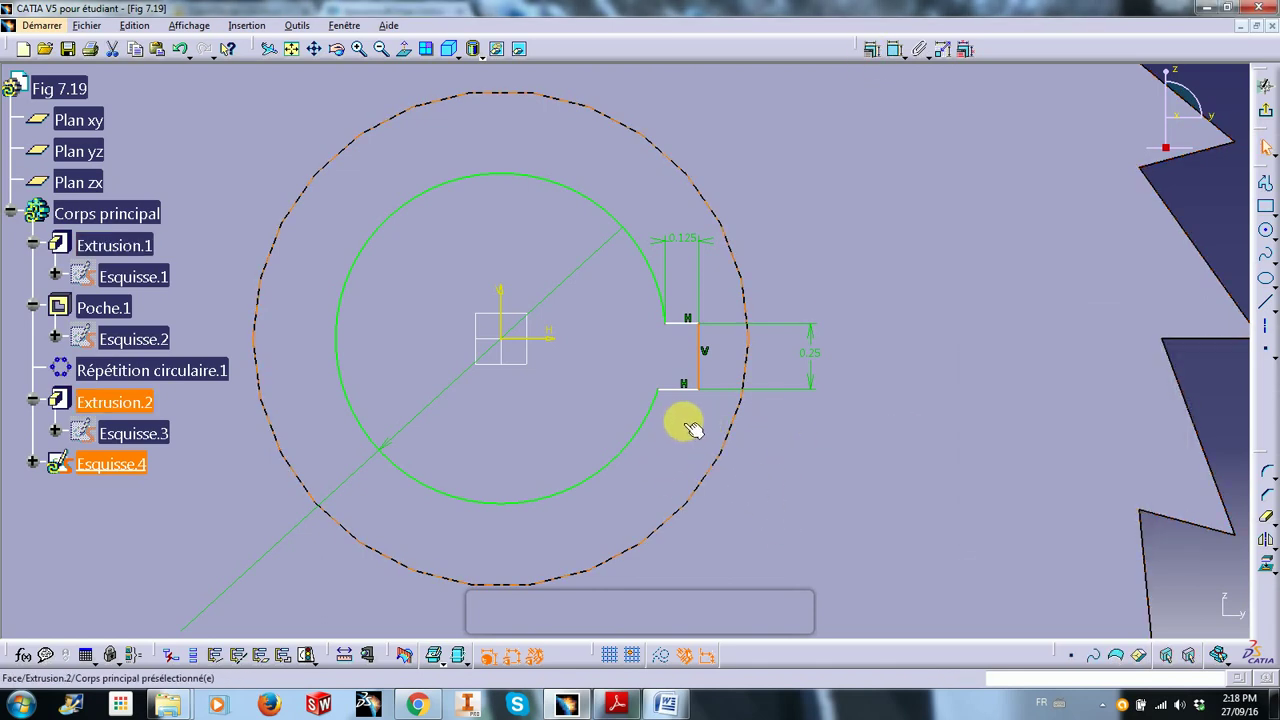
pyautogui.click(685, 400)
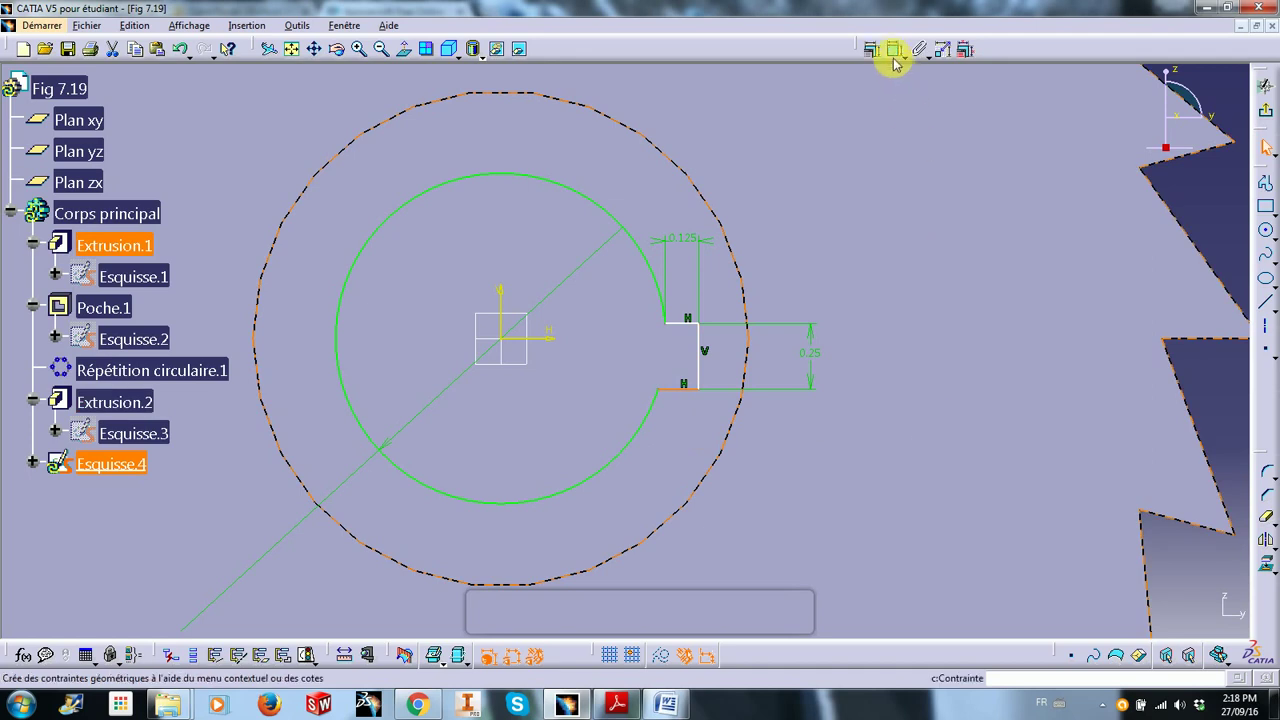